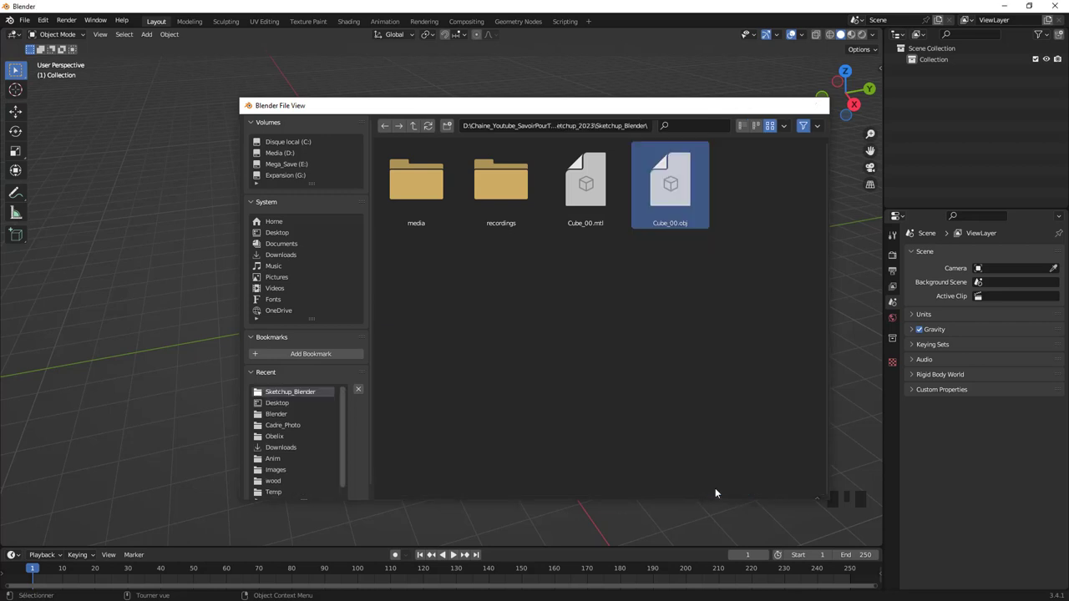
- Import Cube_00.obj and orbit around the resulting box-shaped block to inspect it
left_click_drag(514, 324, 489, 304)
scroll("up", 3)
scroll("down", 3)
left_click_drag(581, 292, 504, 310)
scroll("up", 3)
left_click_drag(497, 294, 518, 285)
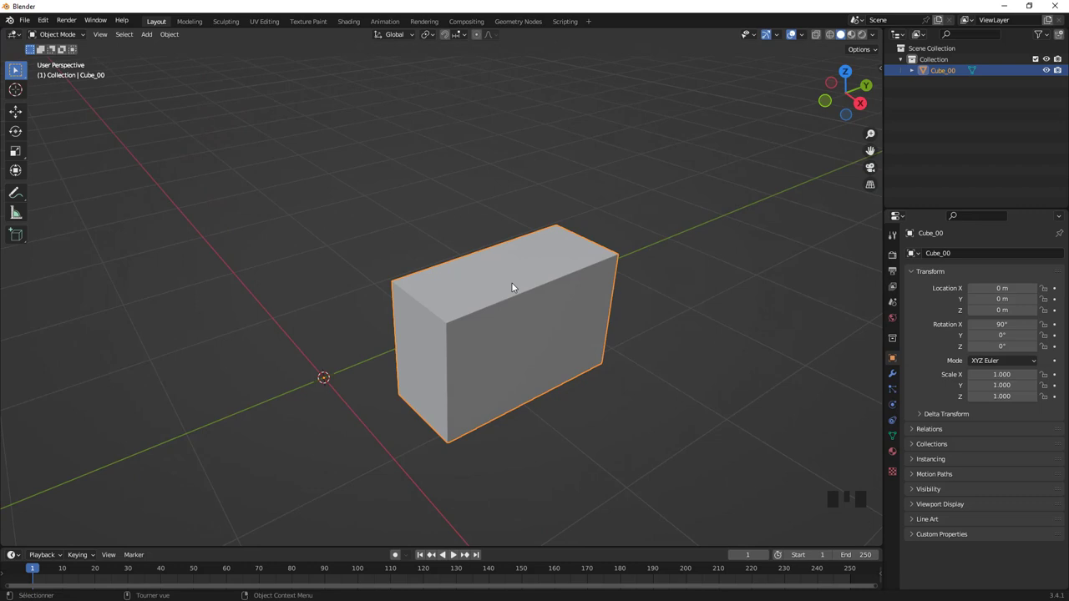
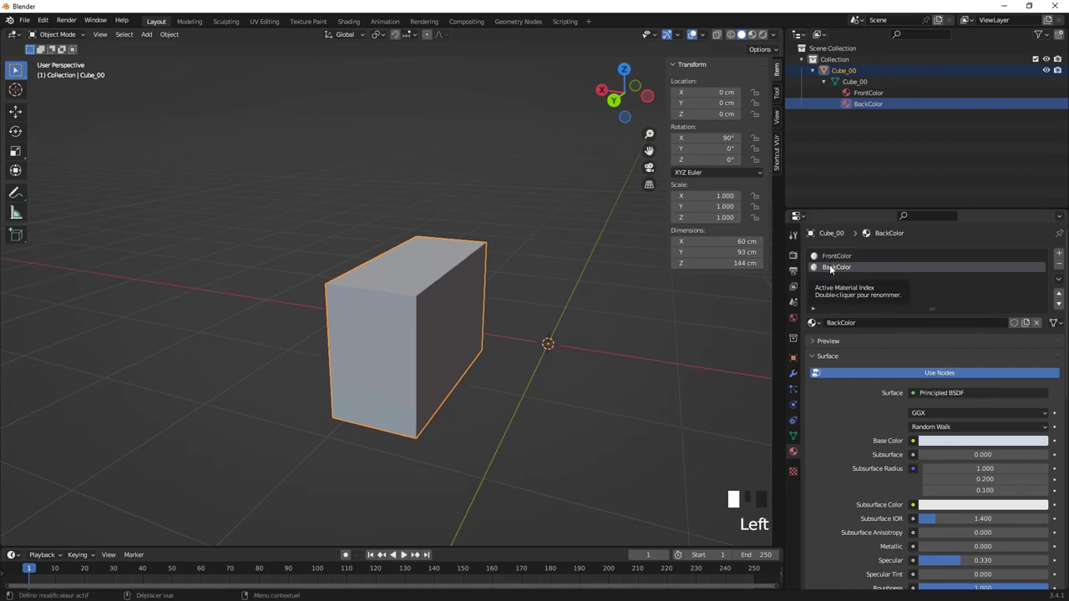
- Open the Viewport Overlays dropdown while orbiting around the outside of the block
left_click(765, 40)
left_click_drag(504, 296, 737, 50)
left_click(753, 36)
left_click_drag(496, 284, 466, 324)
left_click_drag(468, 329, 421, 337)
scroll("up", 3)
scroll("down", 3)
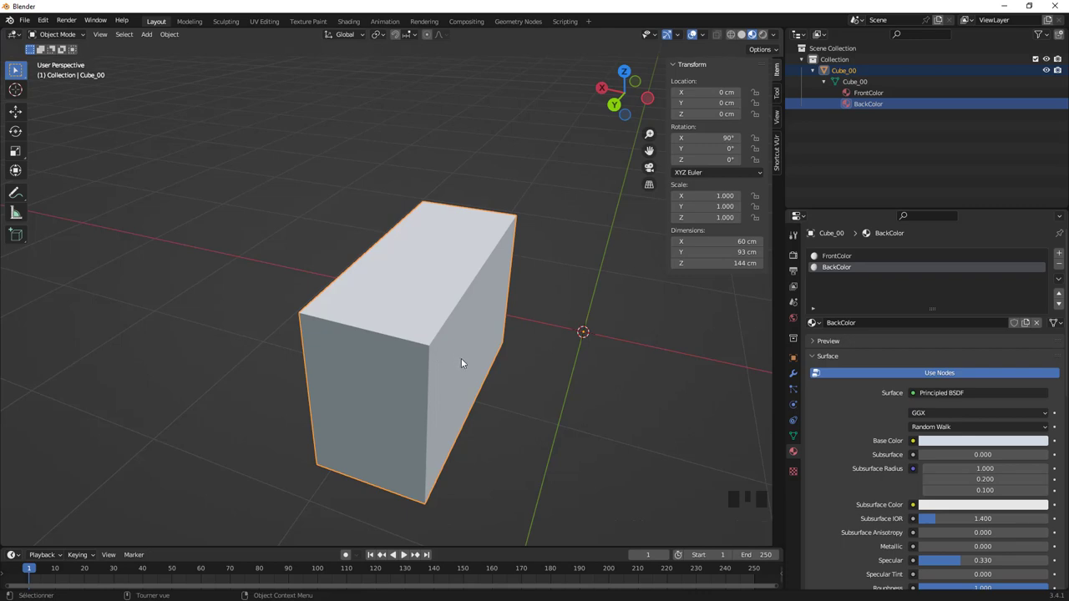
- Move the view inside the block and look around its inner walls
left_click_drag(457, 374, 422, 338)
scroll("up", 3)
left_click_drag(495, 415, 498, 375)
scroll("up", 3)
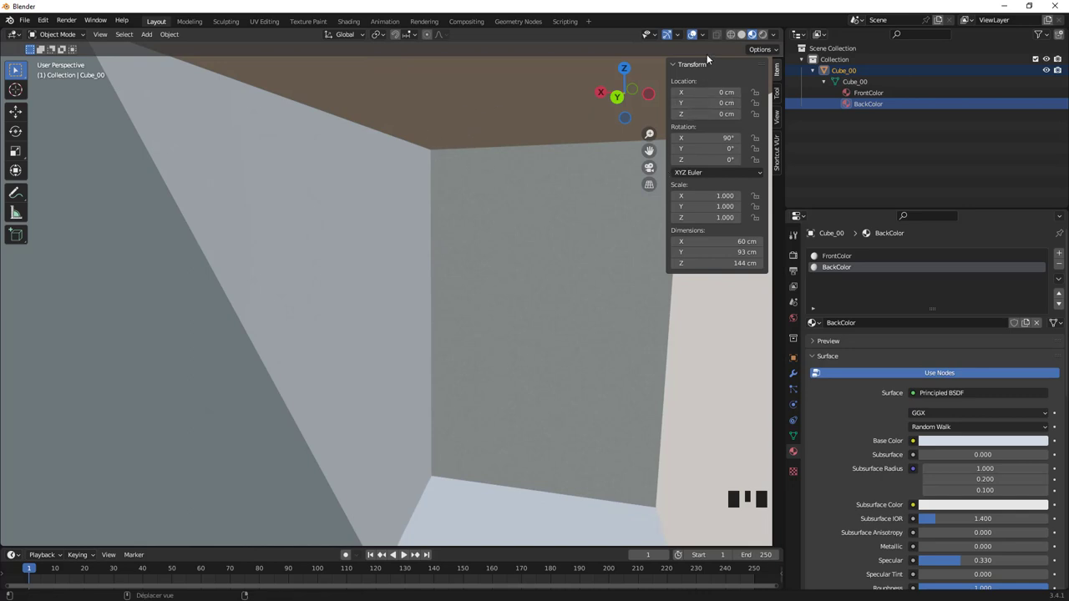
- Enable Face Orientation so faces show red/blue, then view the block from outside
left_click_drag(705, 36, 552, 303)
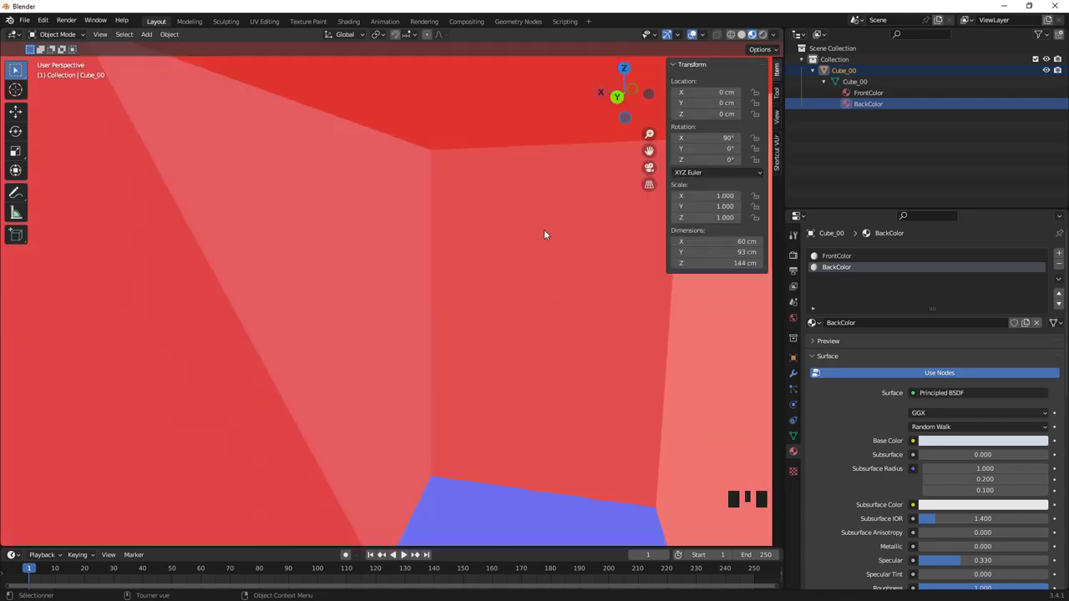
middle_click(547, 241)
scroll("down", 3)
left_click_drag(457, 307, 395, 370)
scroll("up", 3)
left_click_drag(400, 358, 438, 330)
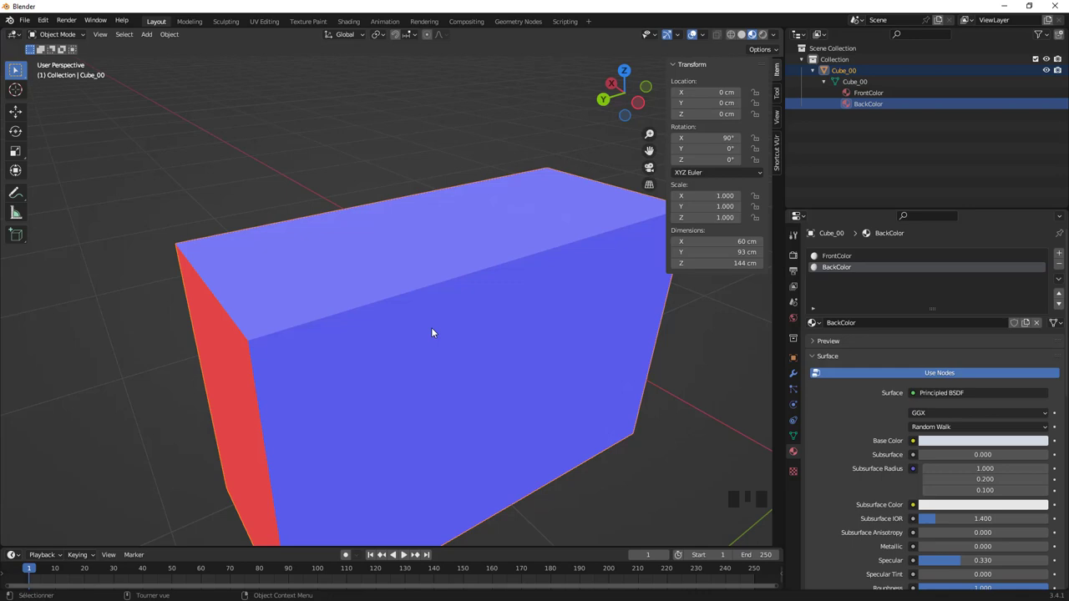
- Enter Edit Mode on the block and select all of its geometry
key("Tab")
key("a")
key("a")
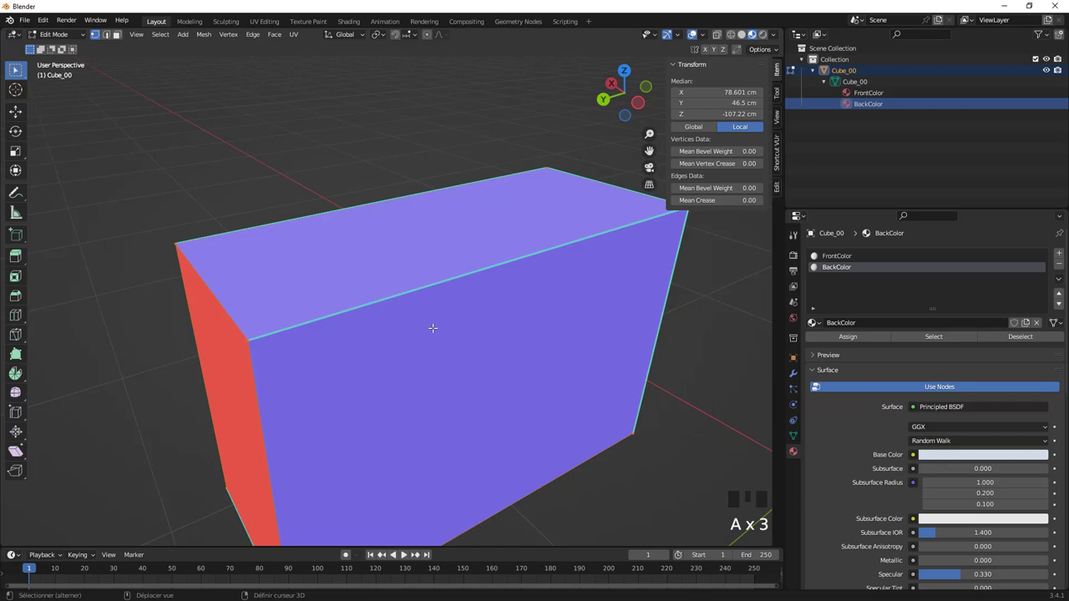
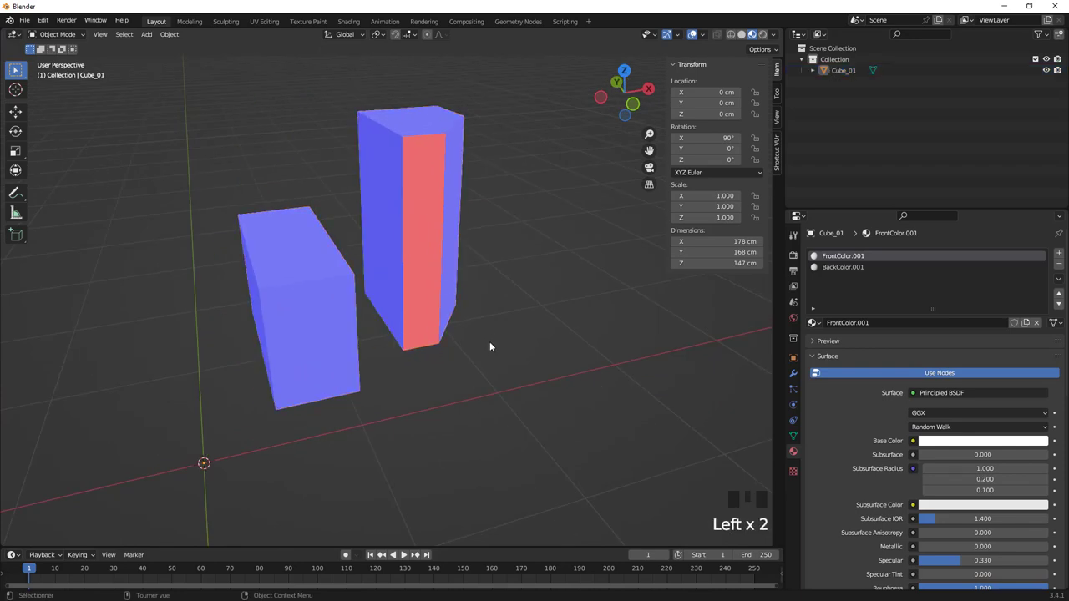
- Select the Cube_01 model in the scene and delete it
left_click(347, 317)
left_click_drag(394, 329, 391, 271)
scroll("up", 3)
scroll("down", 3)
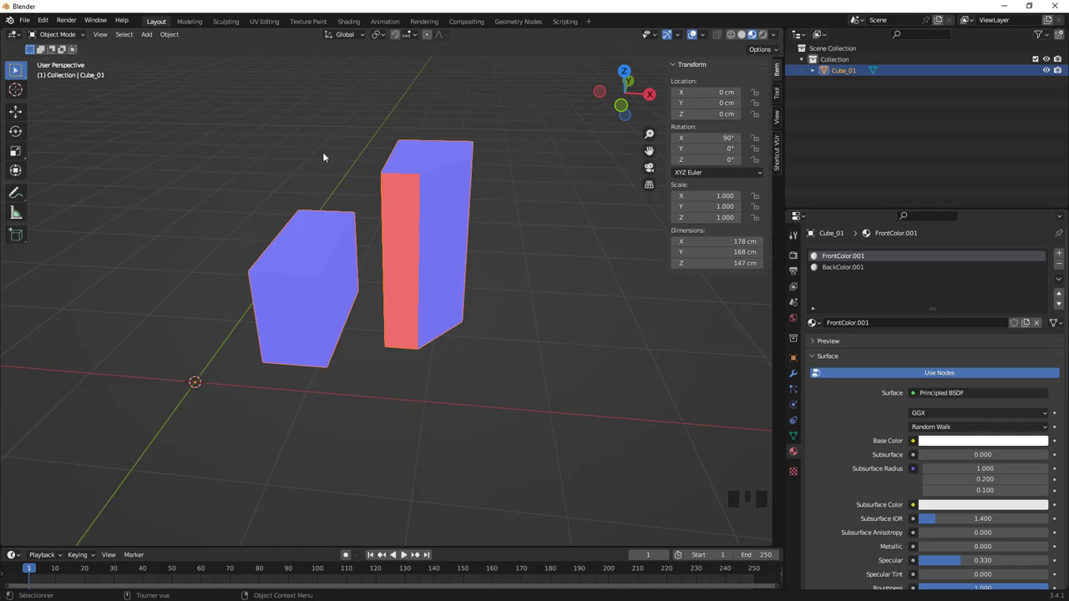
left_click(286, 243)
key("Delete")
left_click_drag(27, 21, 177, 292)
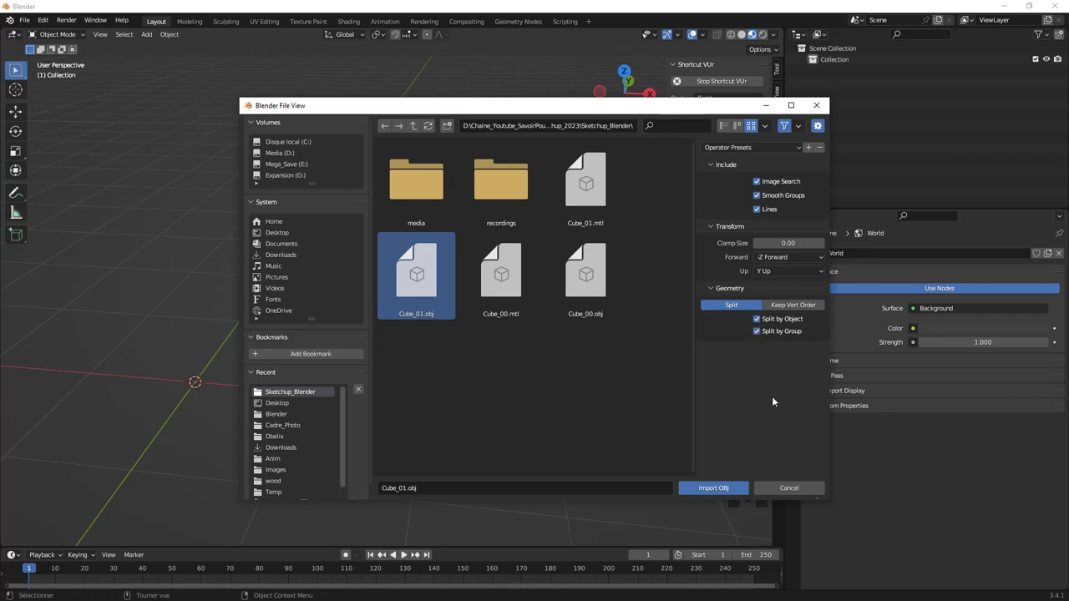
left_click_drag(465, 350, 489, 360)
left_click(489, 360)
left_click(434, 278)
left_click(348, 325)
left_click_drag(398, 342, 382, 331)
scroll("up", 3)
left_click(396, 313)
left_click(291, 322)
left_click_drag(306, 371, 344, 362)
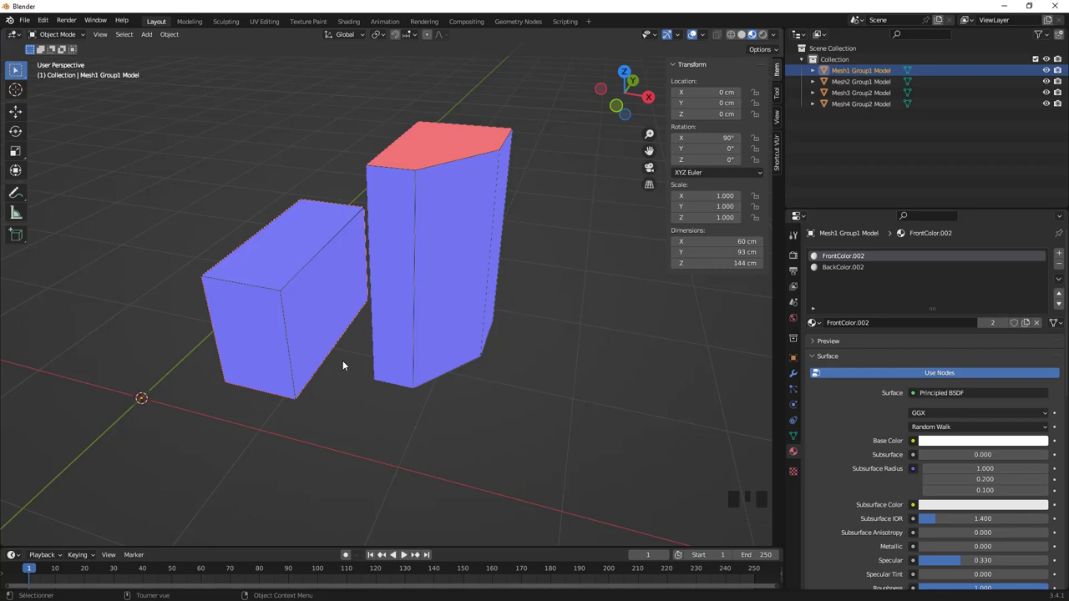
scroll("down", 3)
left_click_drag(468, 377, 396, 404)
scroll("up", 3)
middle_click(400, 402)
key("r")
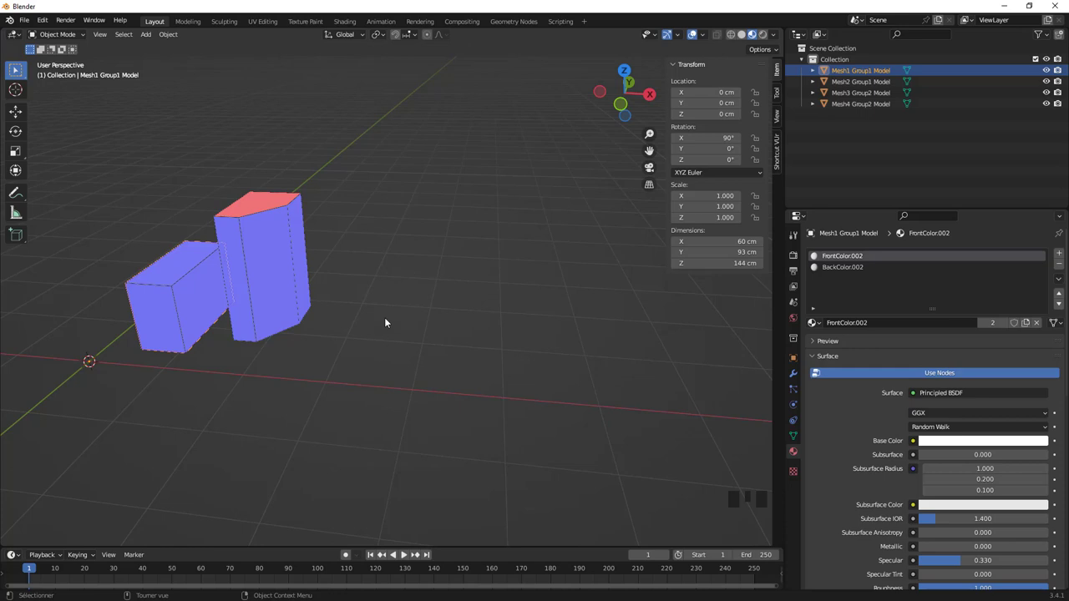
- Add a cube, slide it along Y and shrink it to about a third (~71 cm)
key("shift+a")
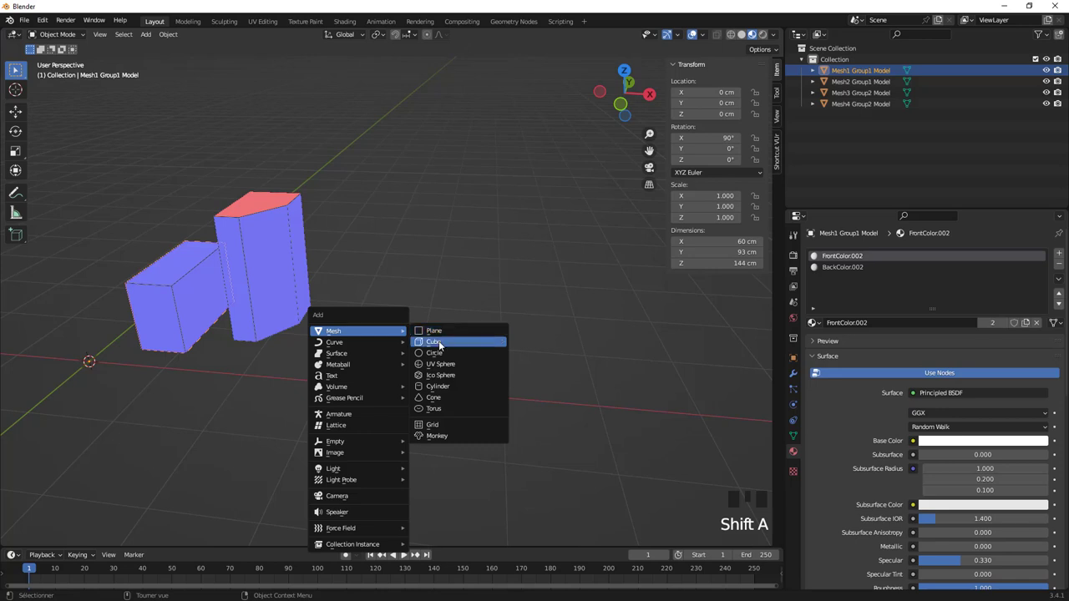
key("g")
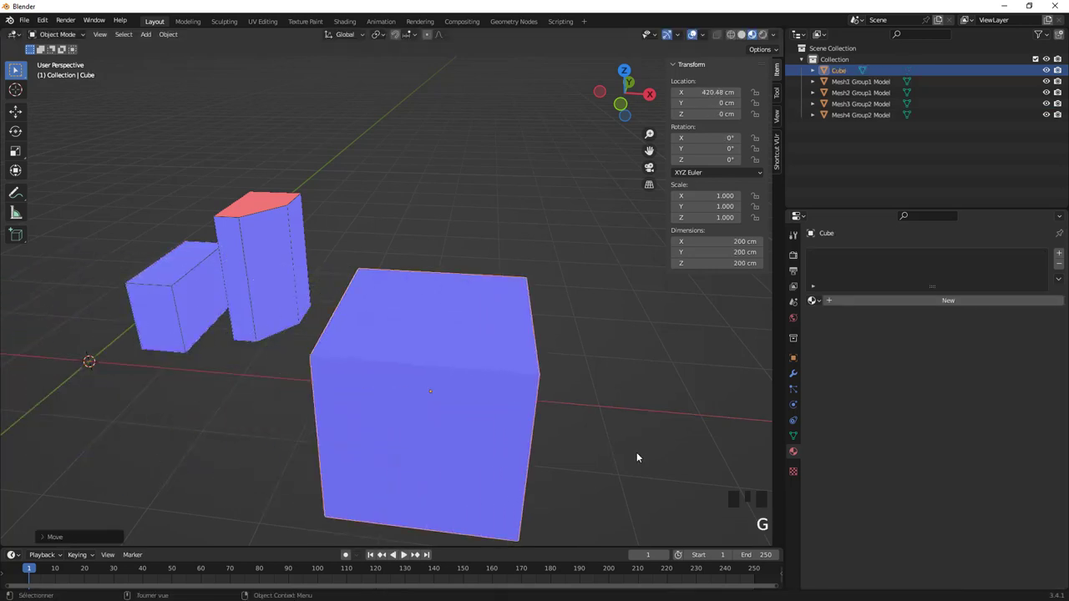
key("g")
key("s")
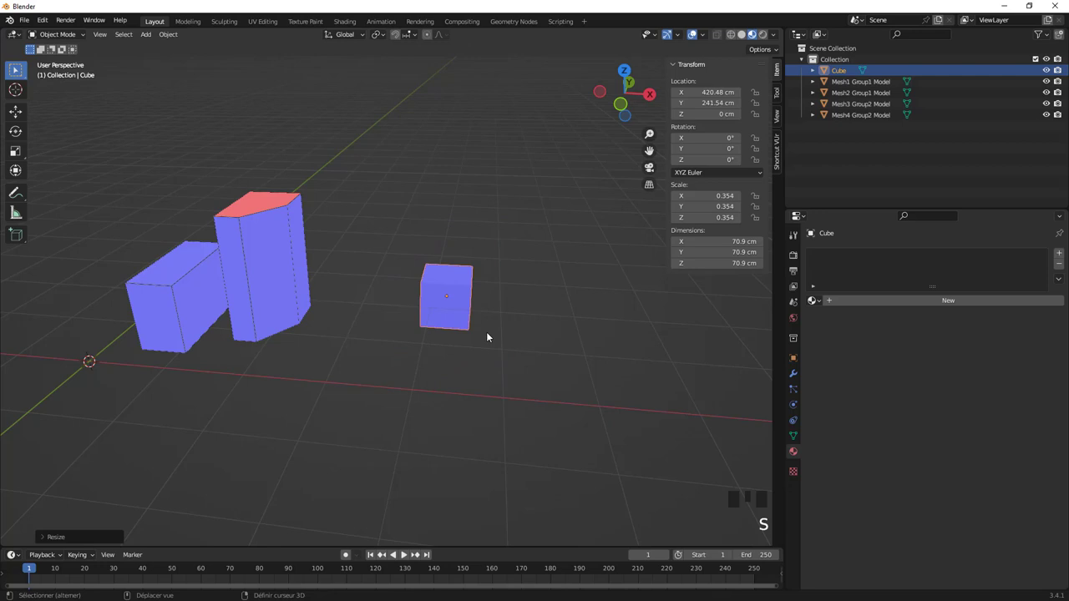
- Duplicate the small cube and set the copy down beside the original
key("shift+d")
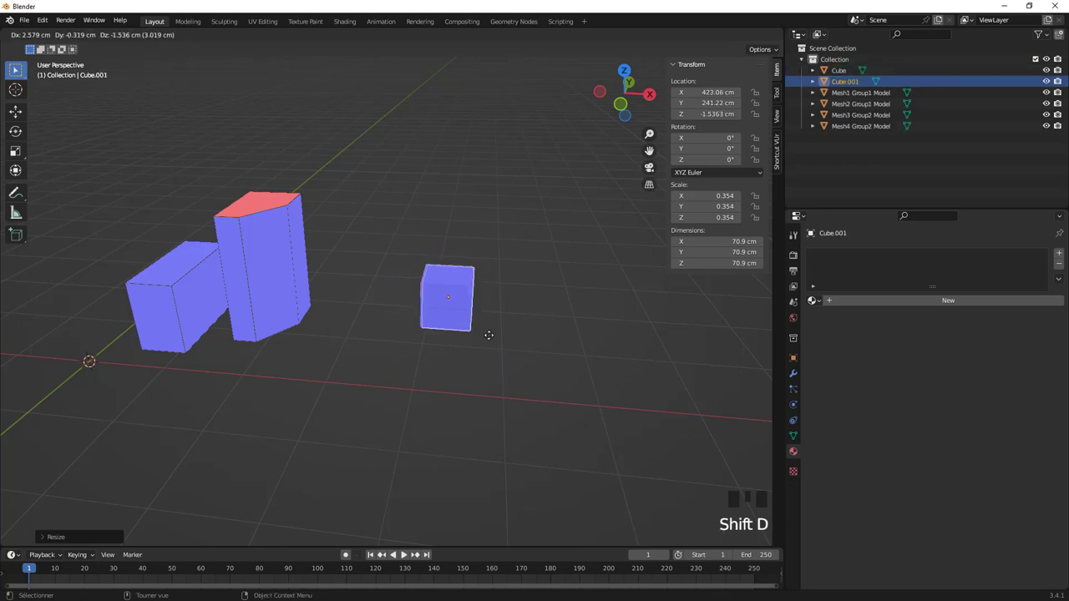
scroll("up", 3)
left_click(538, 319)
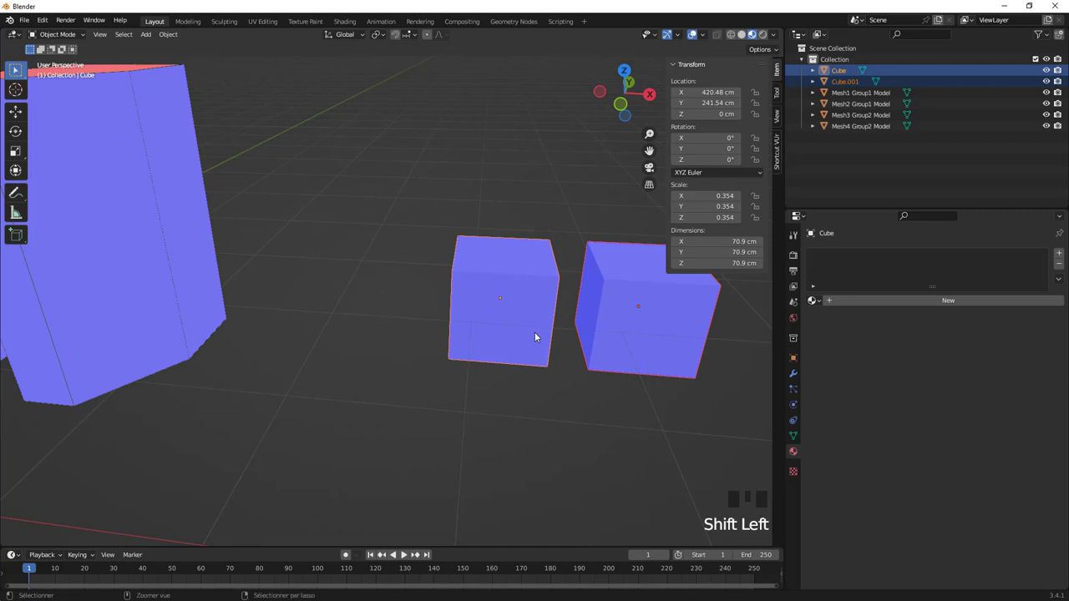
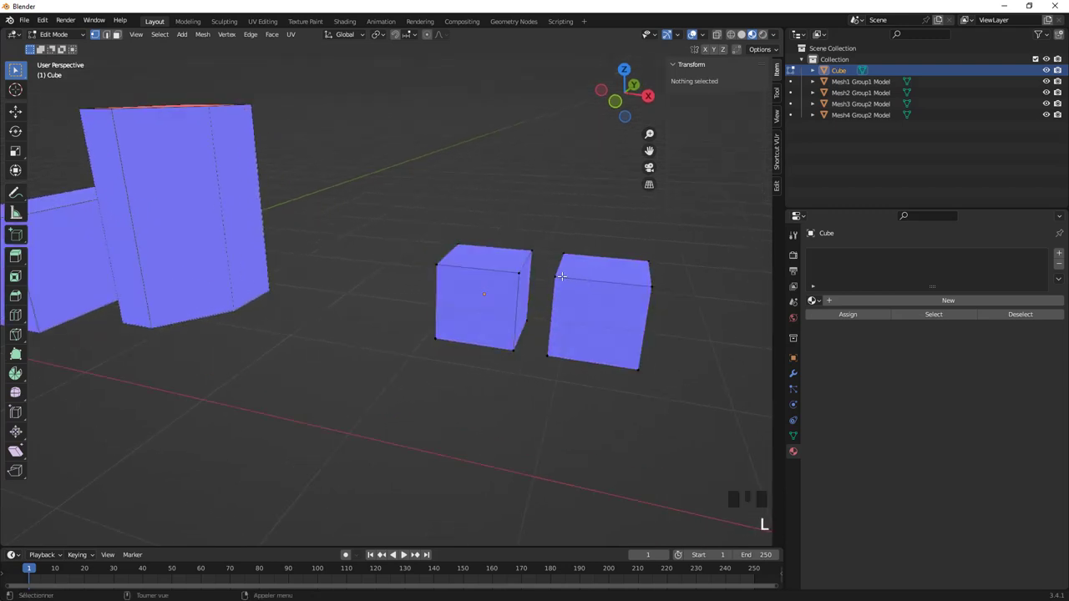
- Select one connected cube, separate it into its own object and return to Object Mode
key("l")
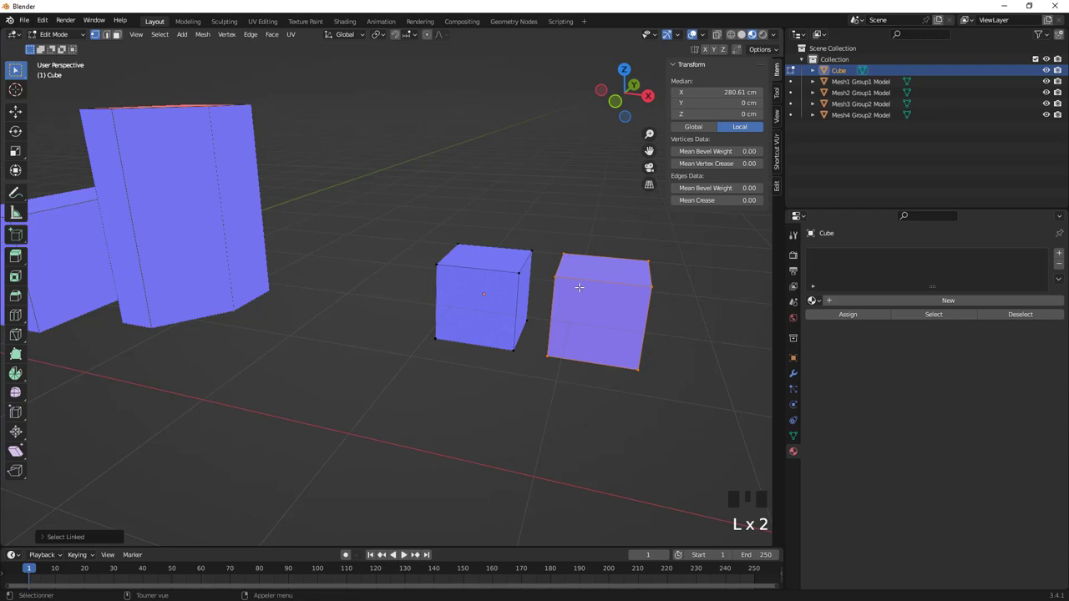
key("p")
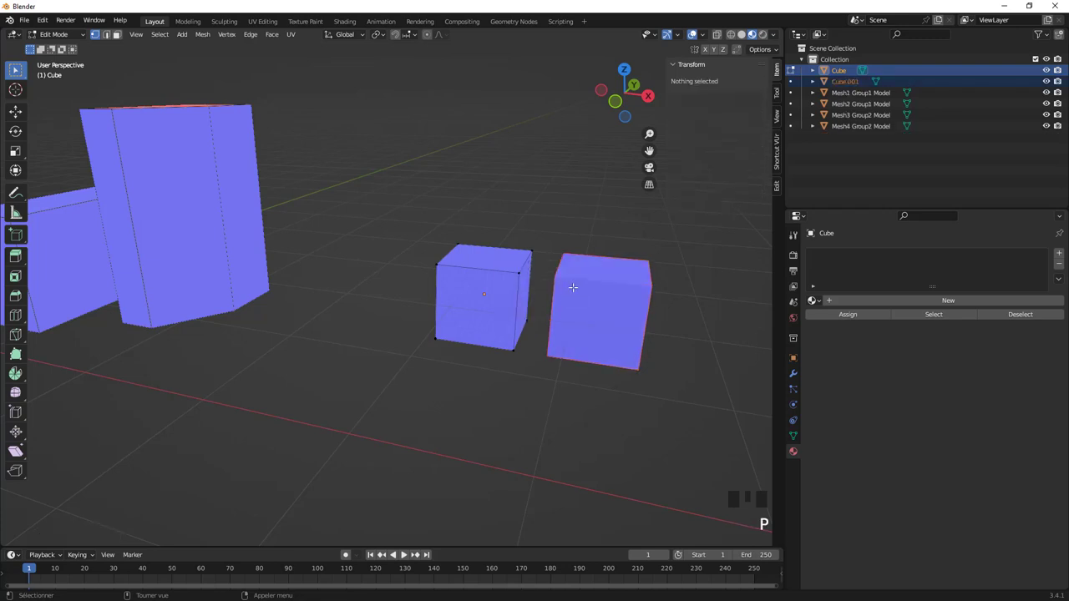
key("Tab")
left_click(648, 347)
left_click(612, 405)
left_click(504, 315)
- Bring the imported blocks into view and select the wide and tall block models together
scroll("down", 3)
left_click_drag(368, 324, 365, 306)
left_click(364, 306)
left_click_drag(377, 325, 424, 337)
scroll("up", 3)
left_click_drag(477, 348, 372, 369)
left_click(328, 379)
left_click(472, 188)
left_click(312, 349)
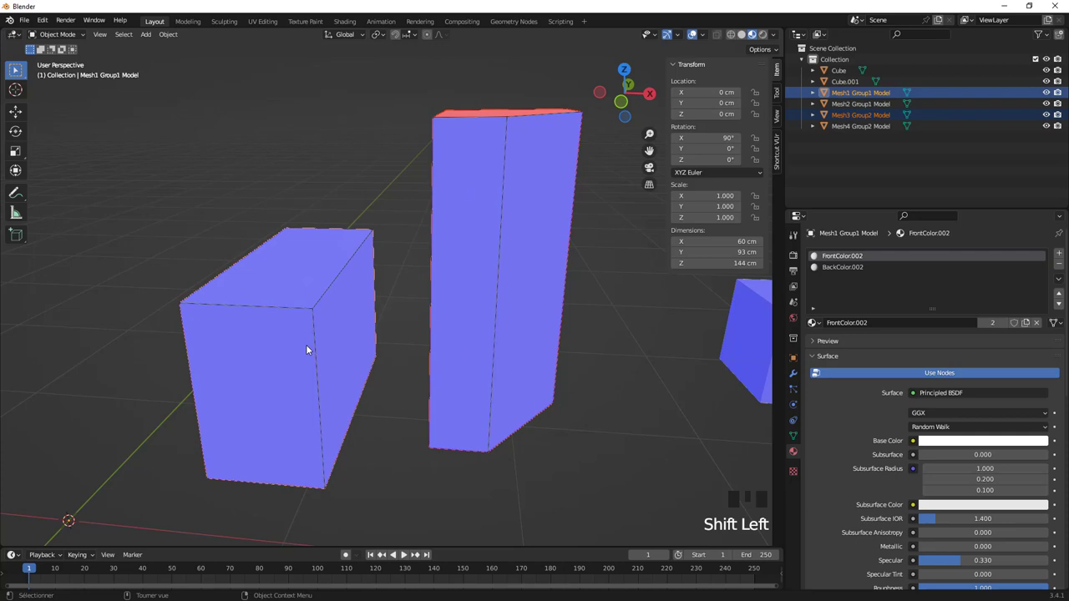
- In Edit Mode select all geometry of both blocks, merge by distance and recalculate normals outward
key("Tab")
key("a")
key("a")
key("shift+n")
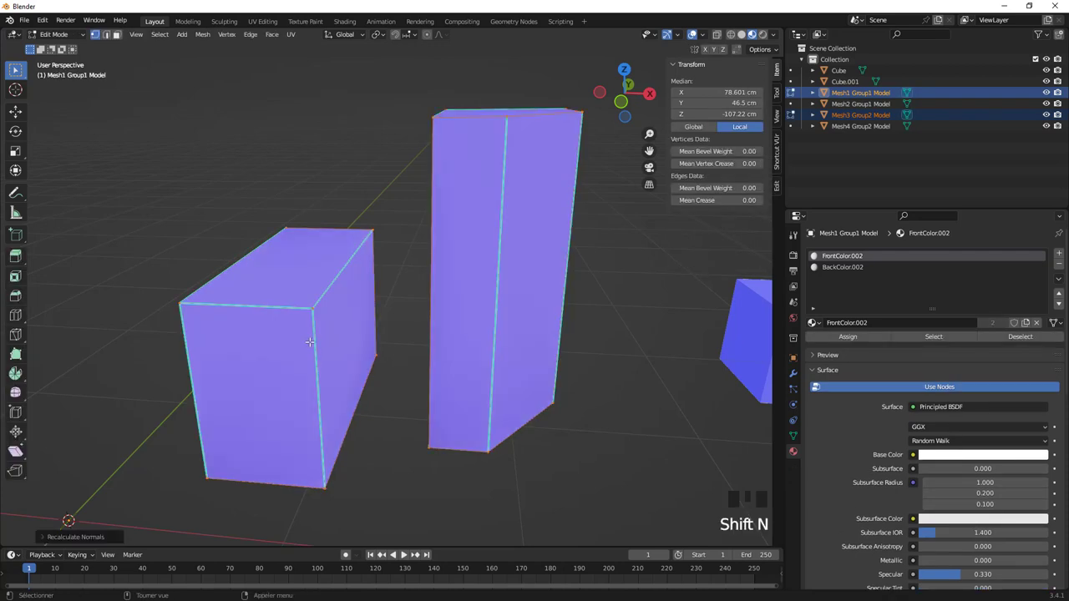
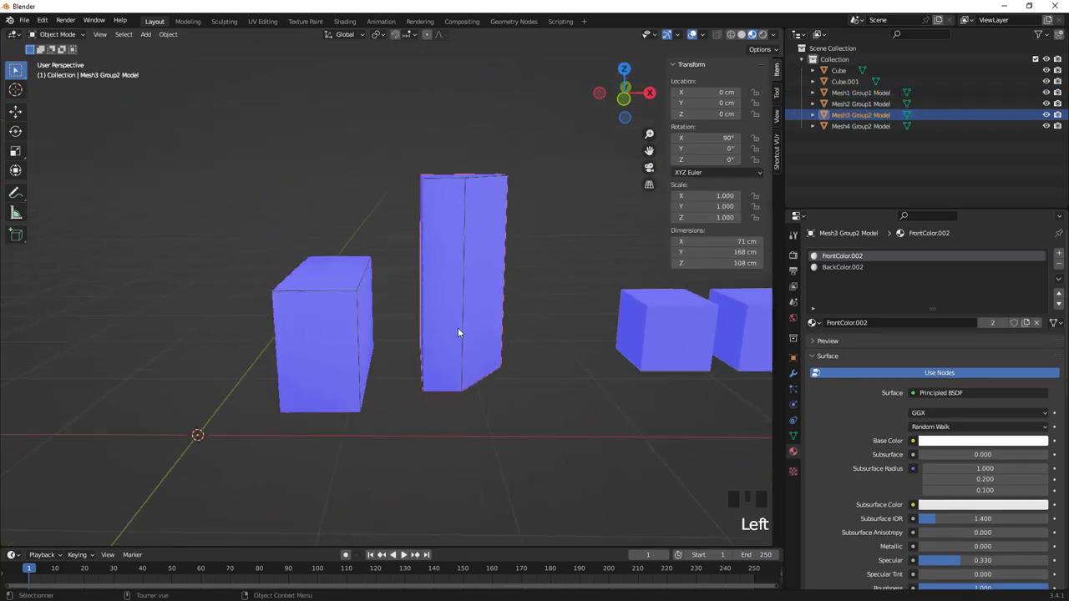
- Orbit around the repaired tall block checking that only blue front faces show
key("g")
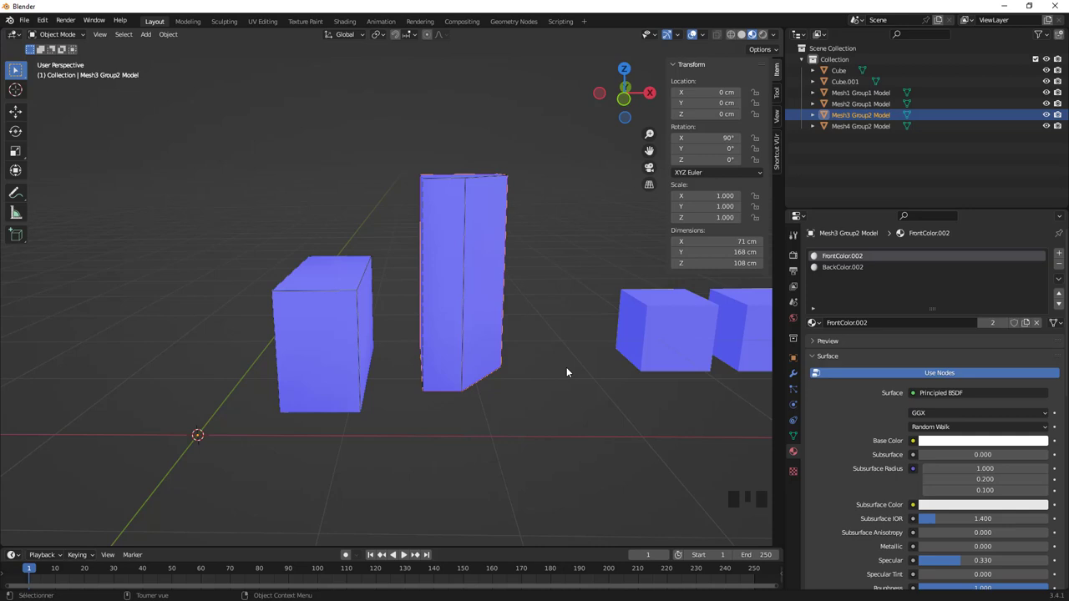
left_click_drag(502, 238, 479, 252)
scroll("up", 3)
left_click_drag(493, 200, 421, 270)
scroll("up", 3)
left_click(452, 201)
left_click(385, 160)
scroll("down", 3)
key("ctrl+j")
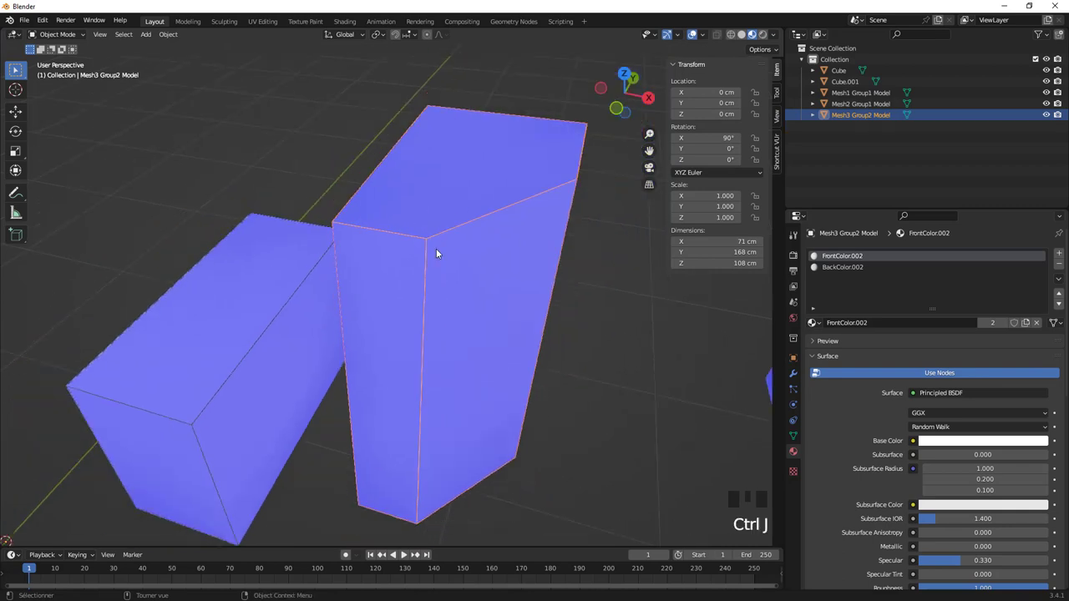
- Check the top of the tall block, then pull back to see both blocks together
left_click(597, 335)
left_click(473, 294)
left_click_drag(454, 335, 469, 336)
key("g")
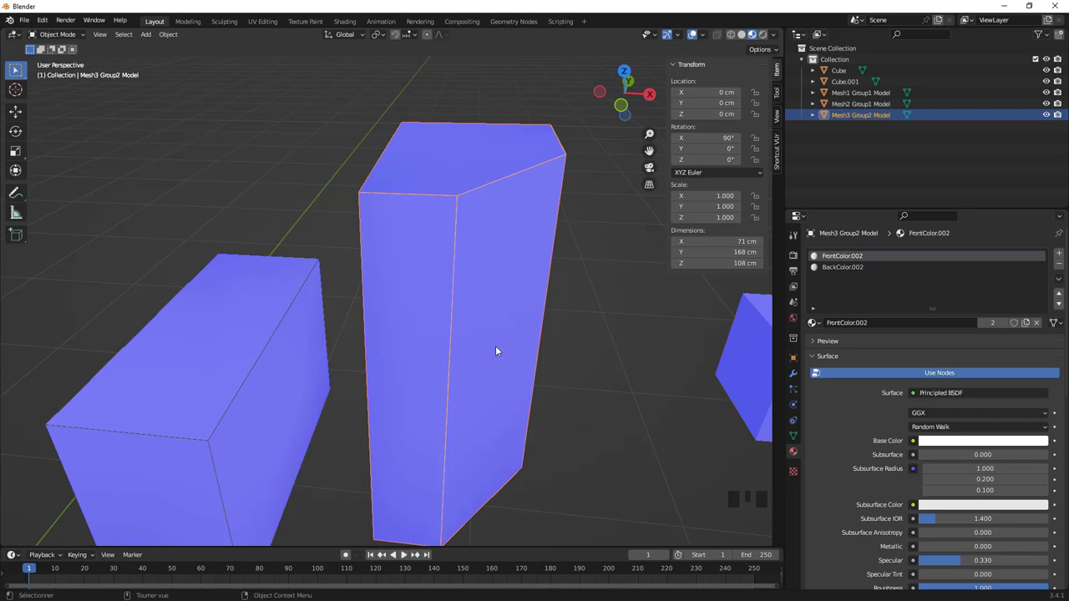
scroll("down", 3)
left_click_drag(499, 343, 495, 340)
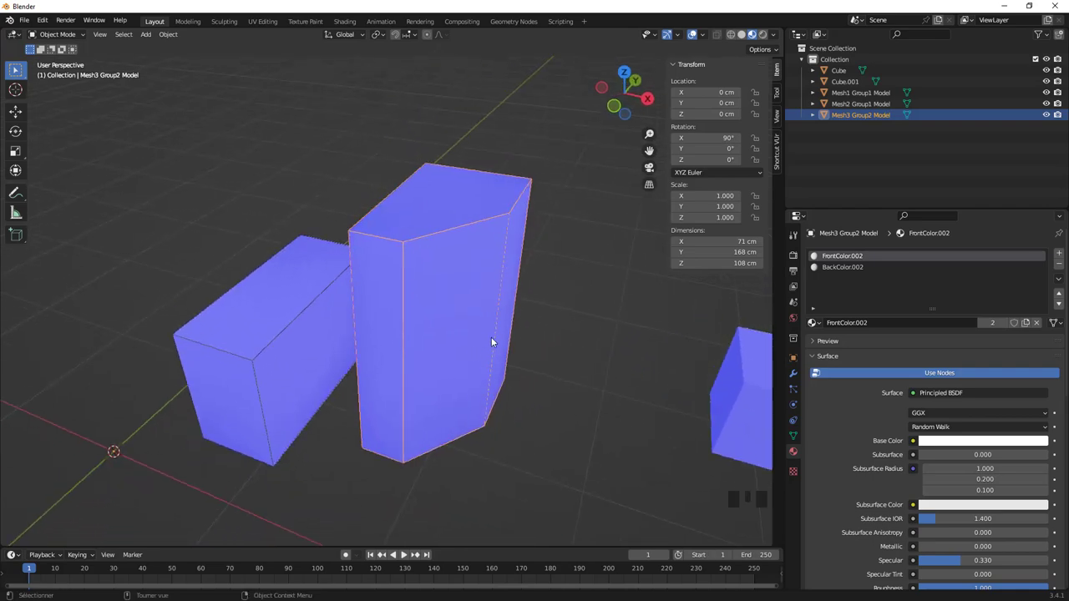
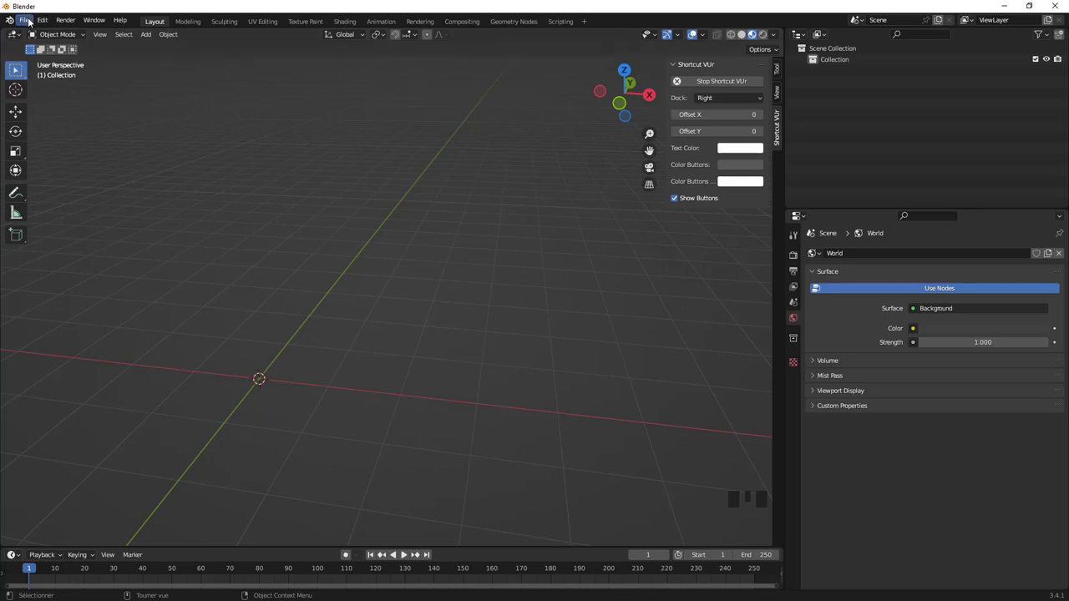
- Choose File > Import > Wavefront (.obj) to bring up the import browser
left_click_drag(31, 23, 177, 304)
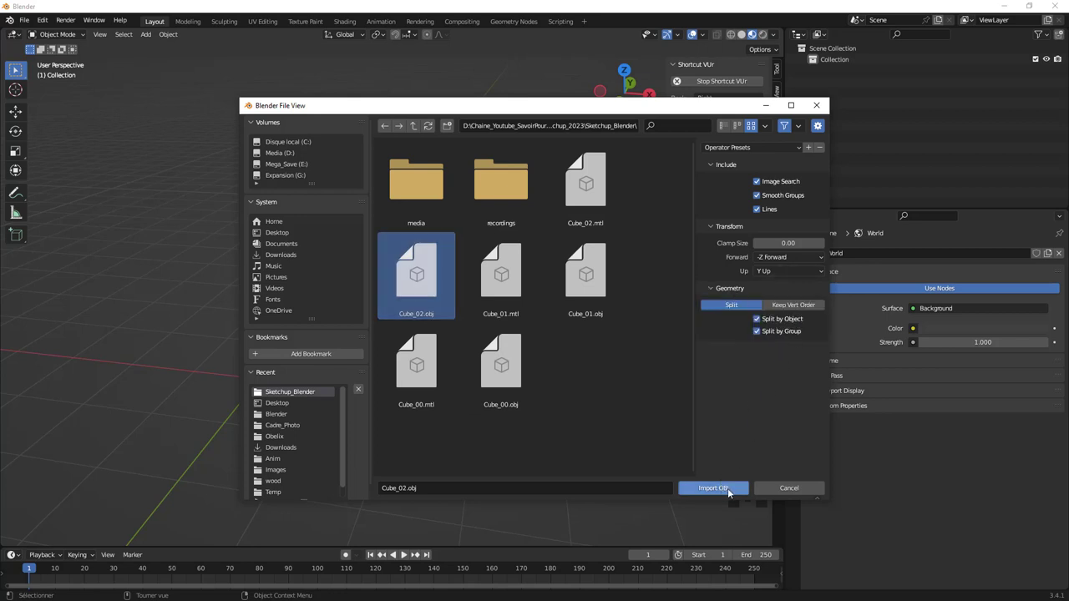
- Import Cube_02 as two blocks and nudge the tall and short blocks with grab
middle_click(455, 366)
left_click(471, 376)
scroll("up", 3)
left_click(428, 294)
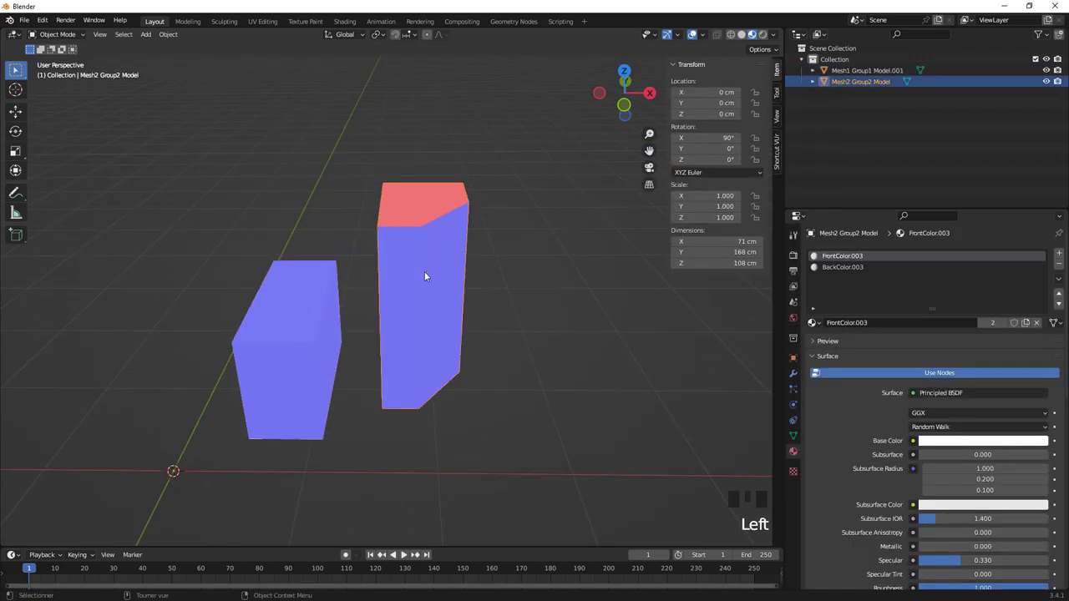
key("g")
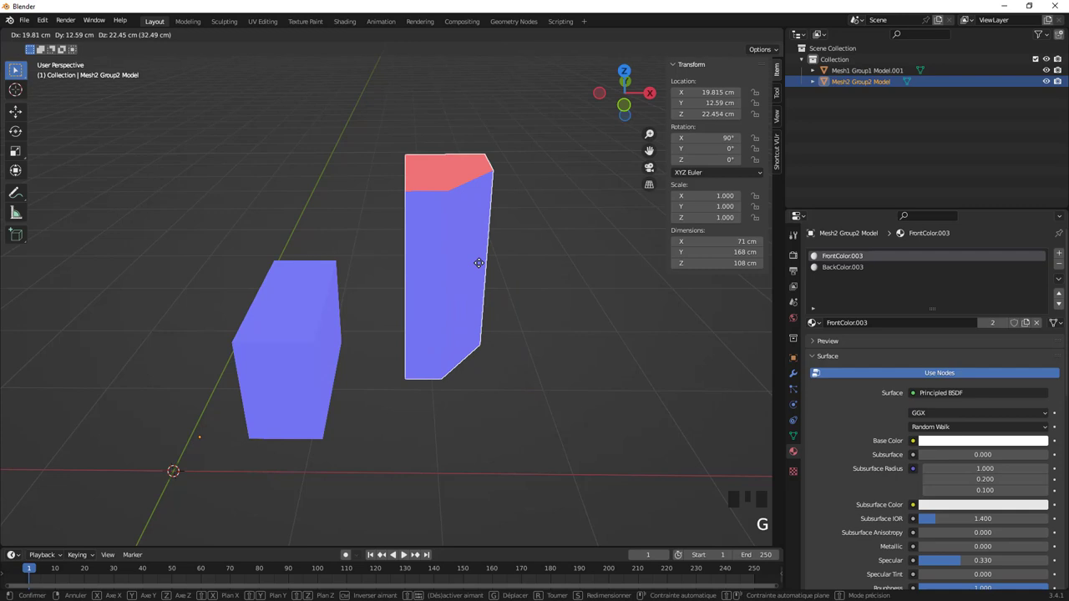
left_click_drag(448, 341, 442, 351)
scroll("up", 3)
left_click(288, 364)
key("g")
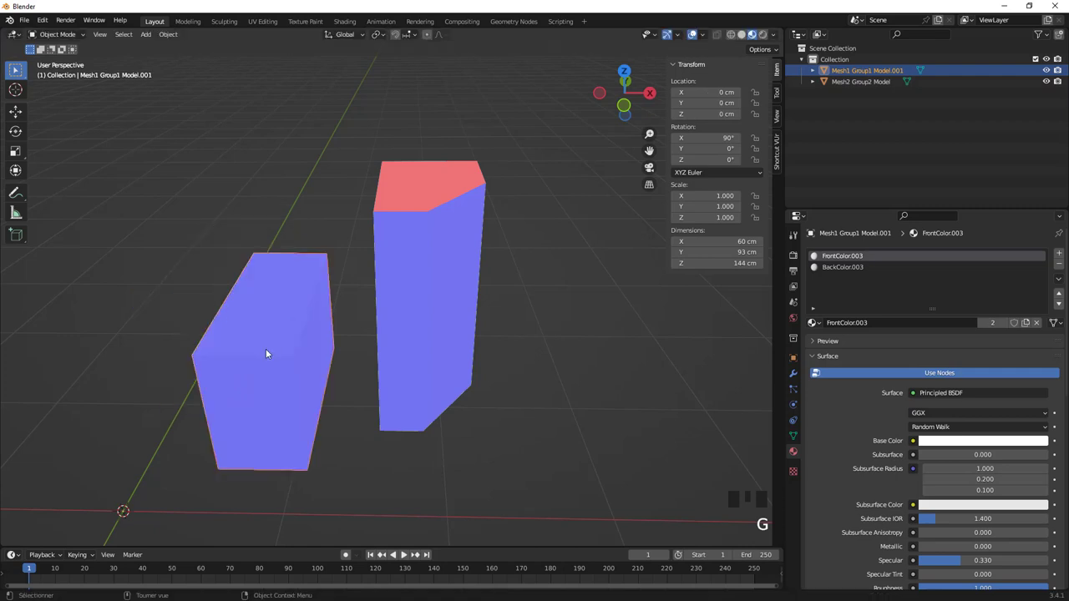
left_click_drag(274, 369, 366, 321)
scroll("up", 3)
- Set the tall block's origin to its geometry via Object > Set Origin
left_click(362, 304)
left_click_drag(350, 265, 340, 325)
left_click_drag(340, 325, 496, 263)
left_click(496, 263)
left_click_drag(521, 170, 469, 275)
left_click_drag(469, 275, 486, 283)
scroll("down", 3)
- Merge all of the tall block's vertices By Distance in Edit Mode
left_click_drag(494, 280, 484, 260)
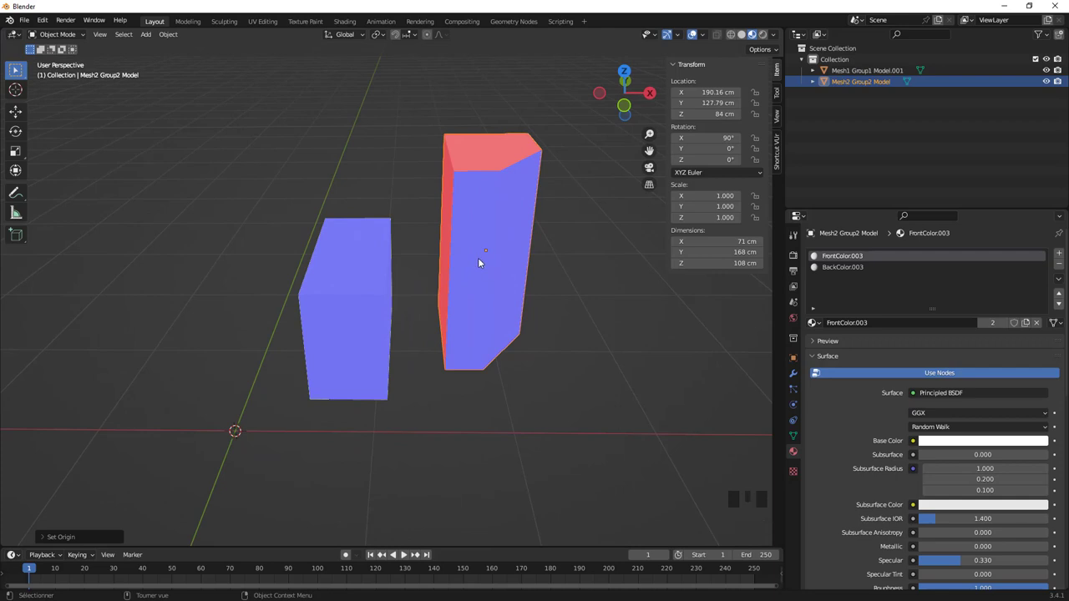
key("Tab")
key("a")
key("a")
key("m")
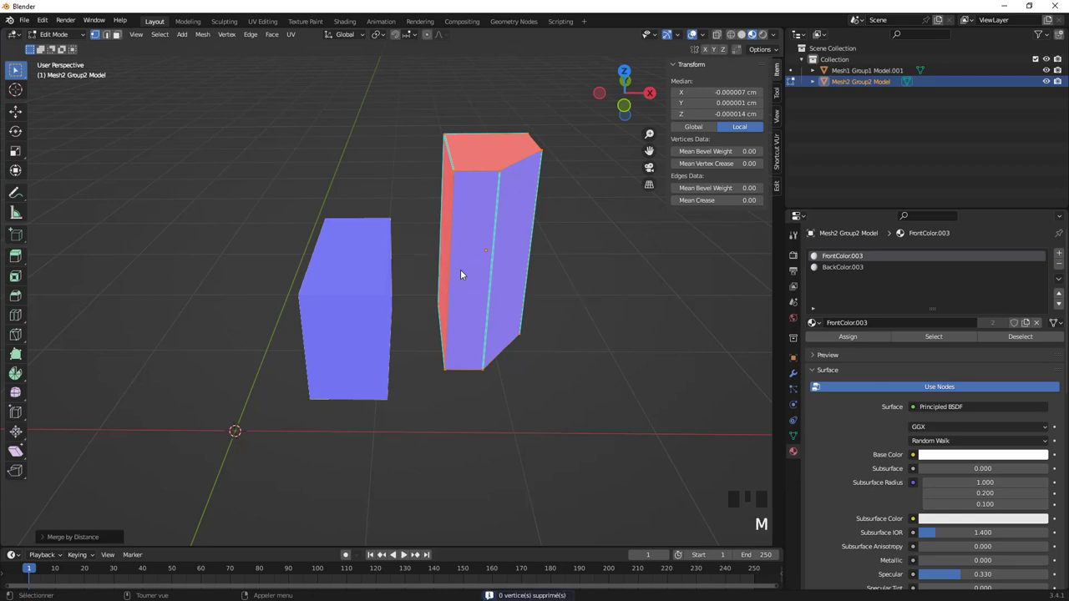
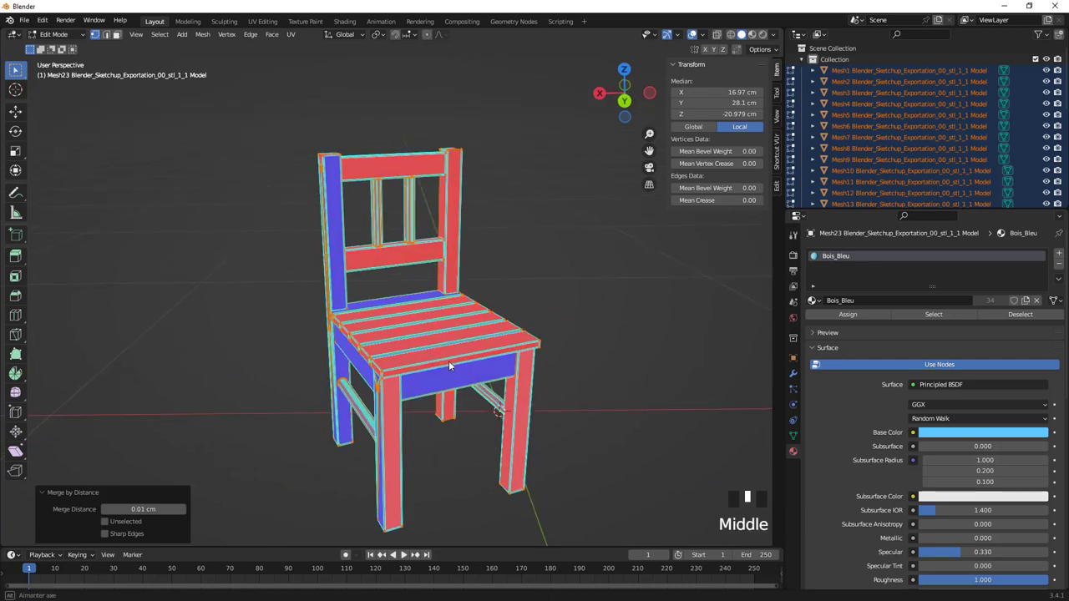
- Recalculate all the chair's normals outward (Shift+N) so every face shows front-facing blue
key("a")
key("a")
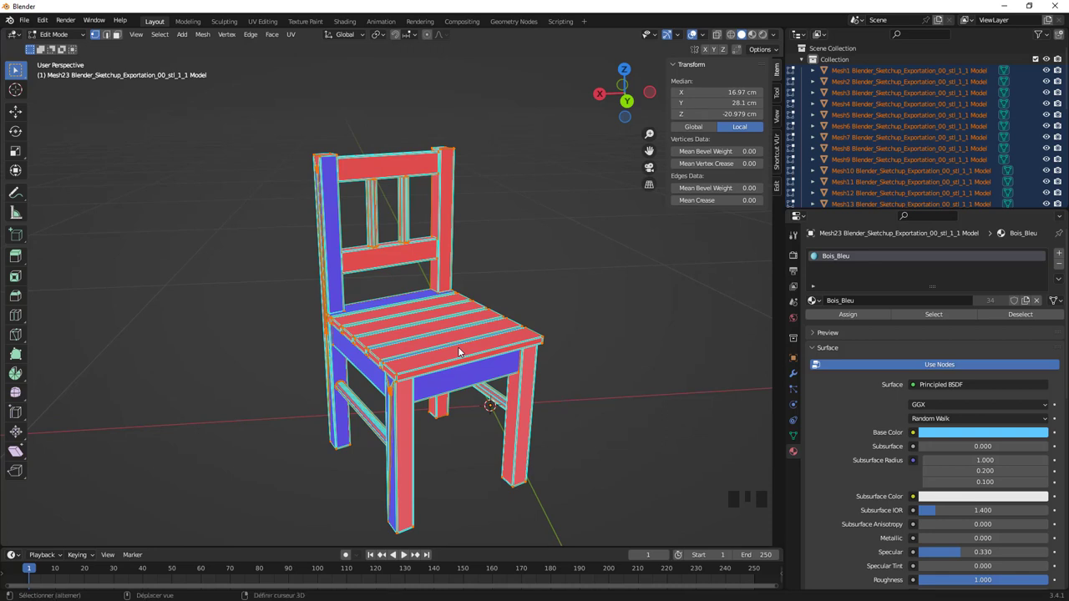
key("shift+n")
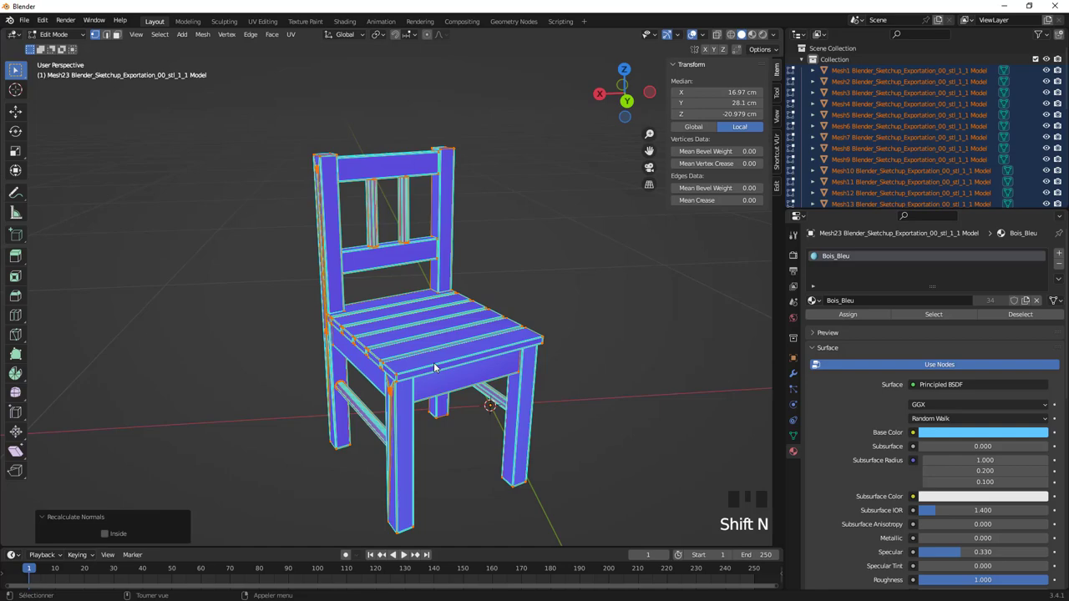
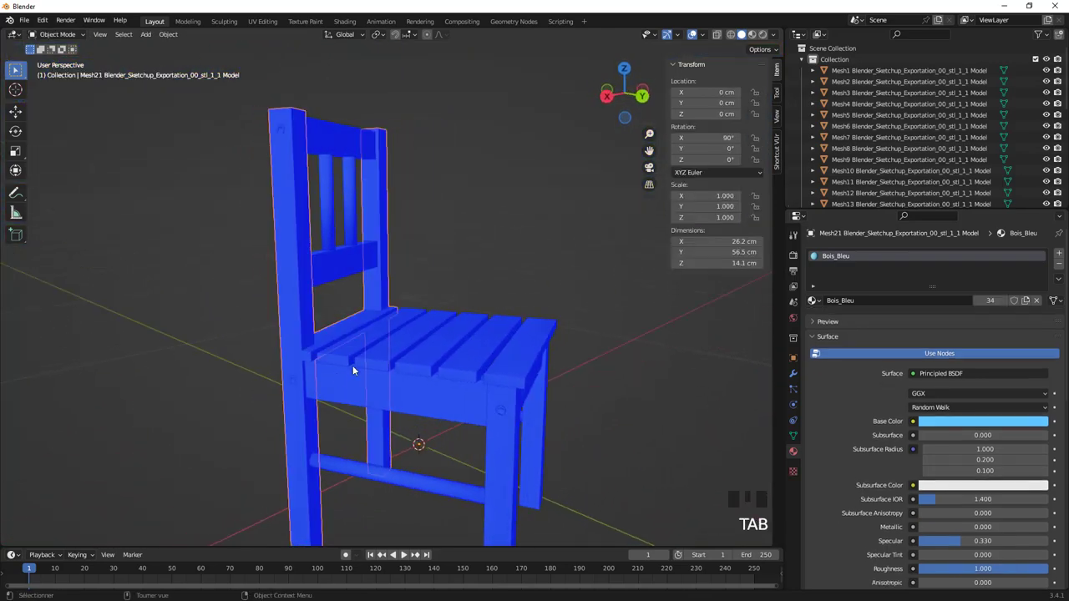
- Orbit and zoom to frame the chair's backrest frame closely
scroll("up", 3)
scroll("up", 3)
left_click_drag(308, 429, 377, 299)
scroll("down", 3)
left_click_drag(385, 305, 483, 311)
scroll("down", 3)
left_click_drag(515, 289, 389, 237)
scroll("up", 3)
left_click_drag(393, 242, 423, 213)
scroll("up", 3)
left_click_drag(429, 222, 461, 245)
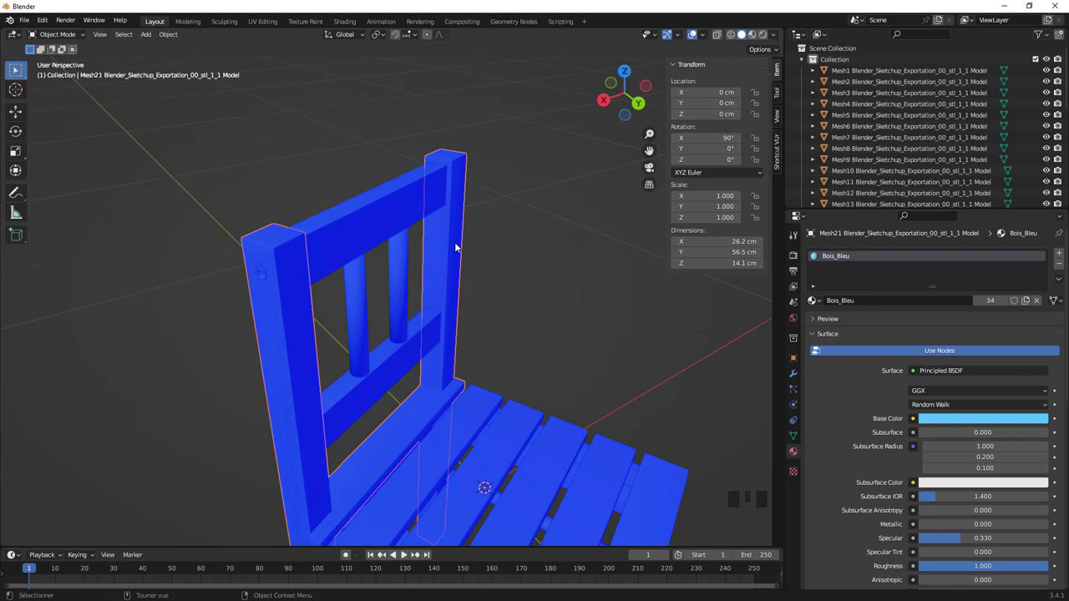
- In Edit Mode on the back frame, Select Linked to pick one connected rear post
key("Tab")
key("l")
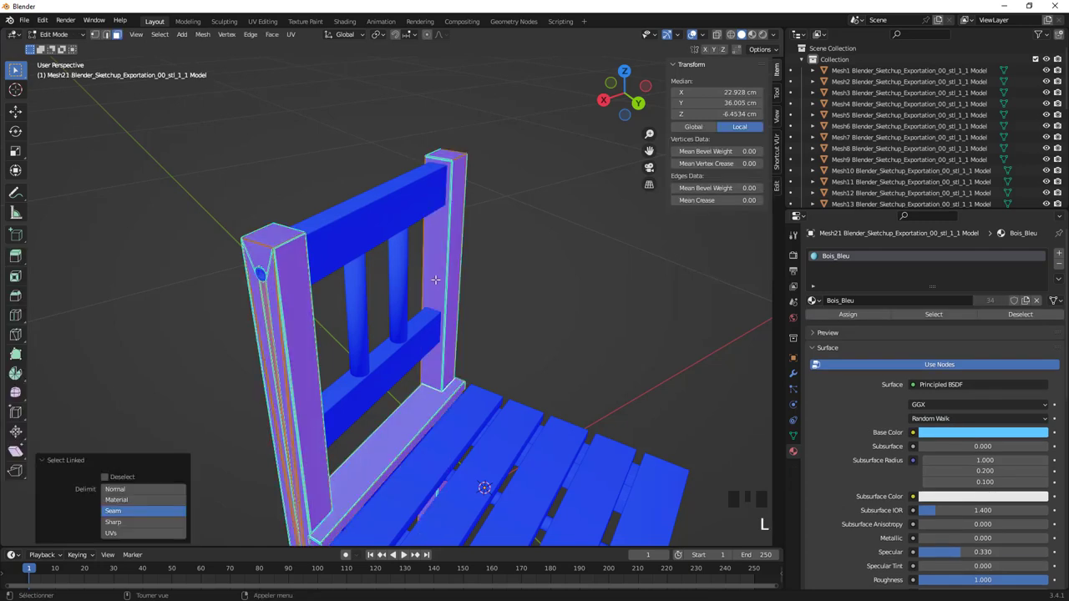